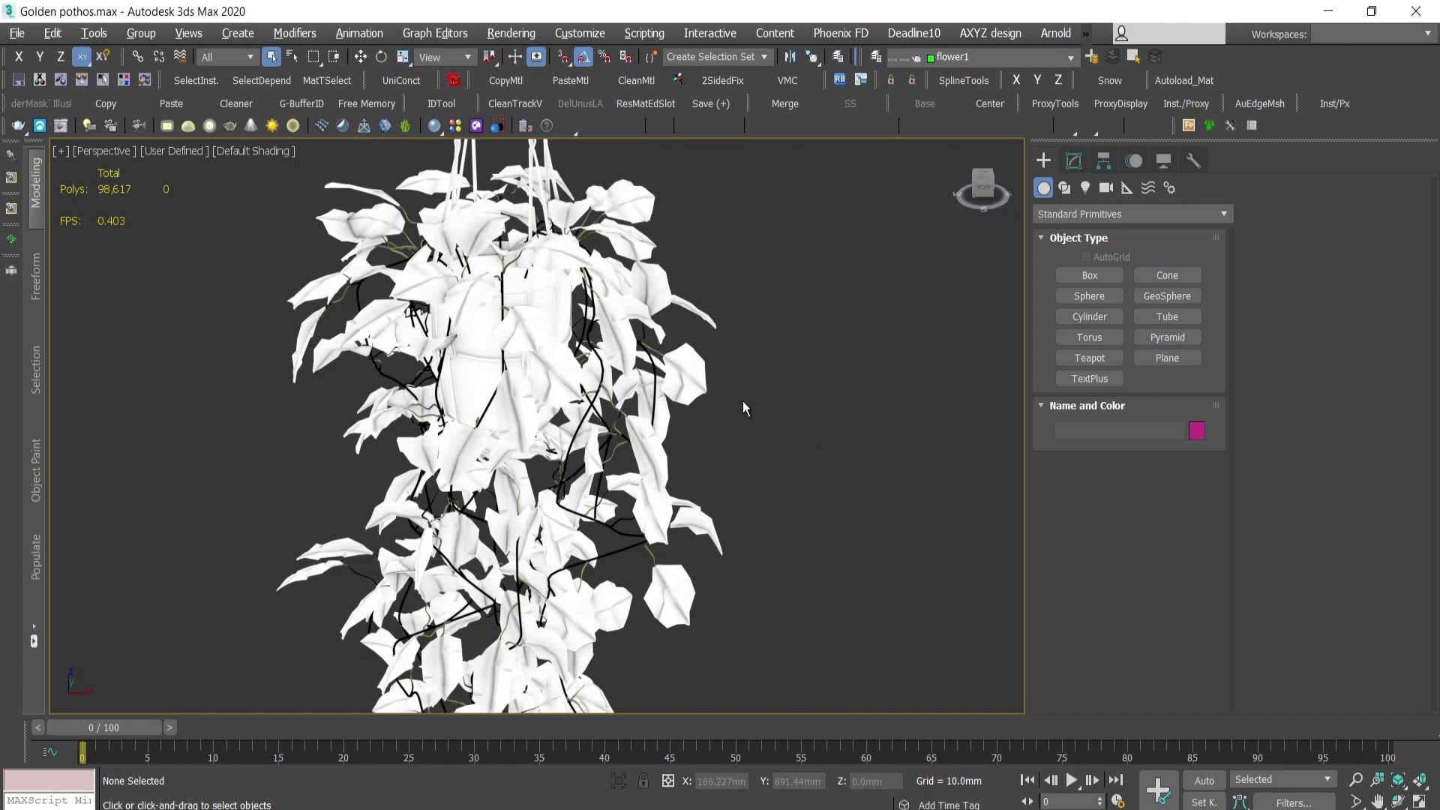
Step: Reset the Golden pothos scene to a fresh Untitled empty scene, confirming the prompt
key("s")
left_click(594, 487)
left_click(510, 377)
key("w")
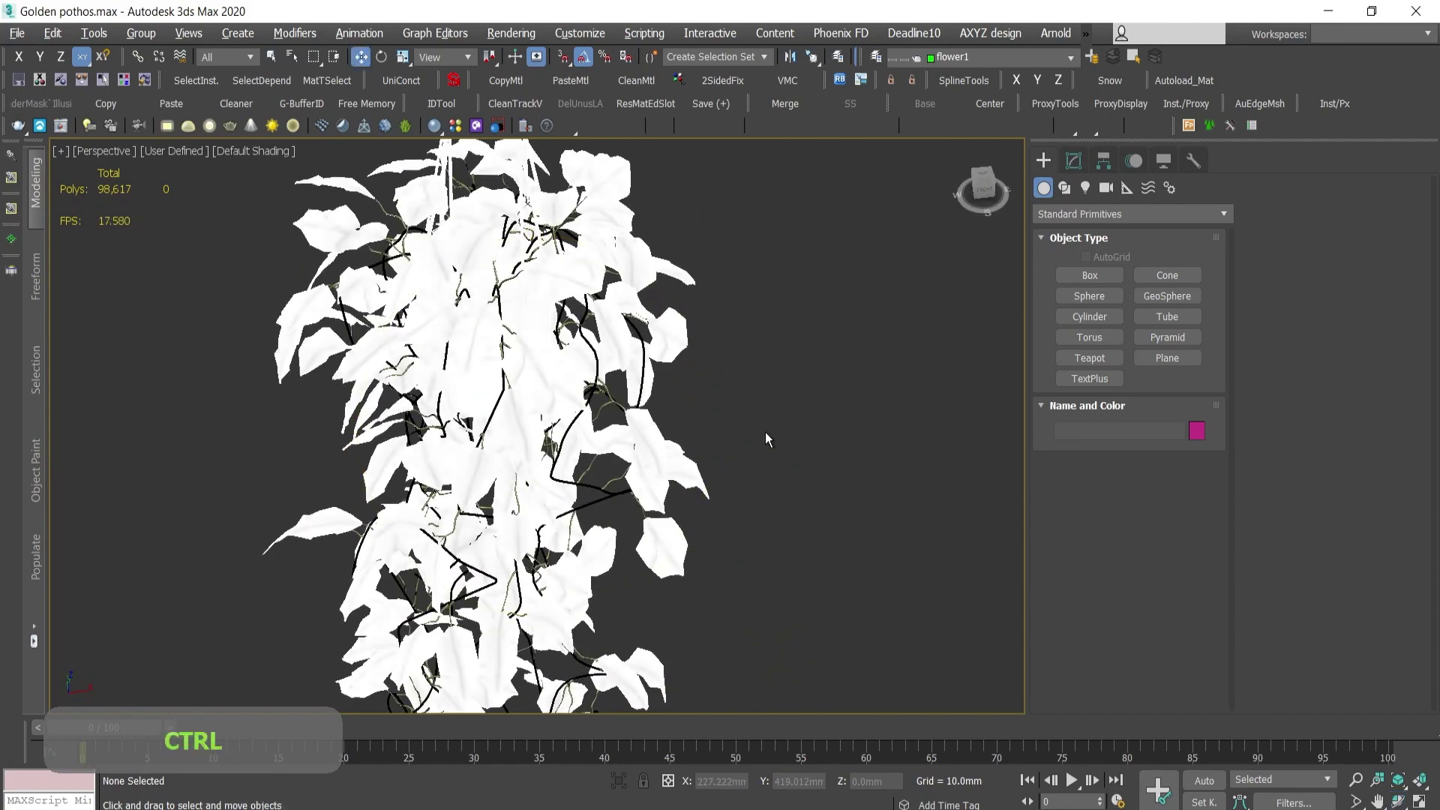
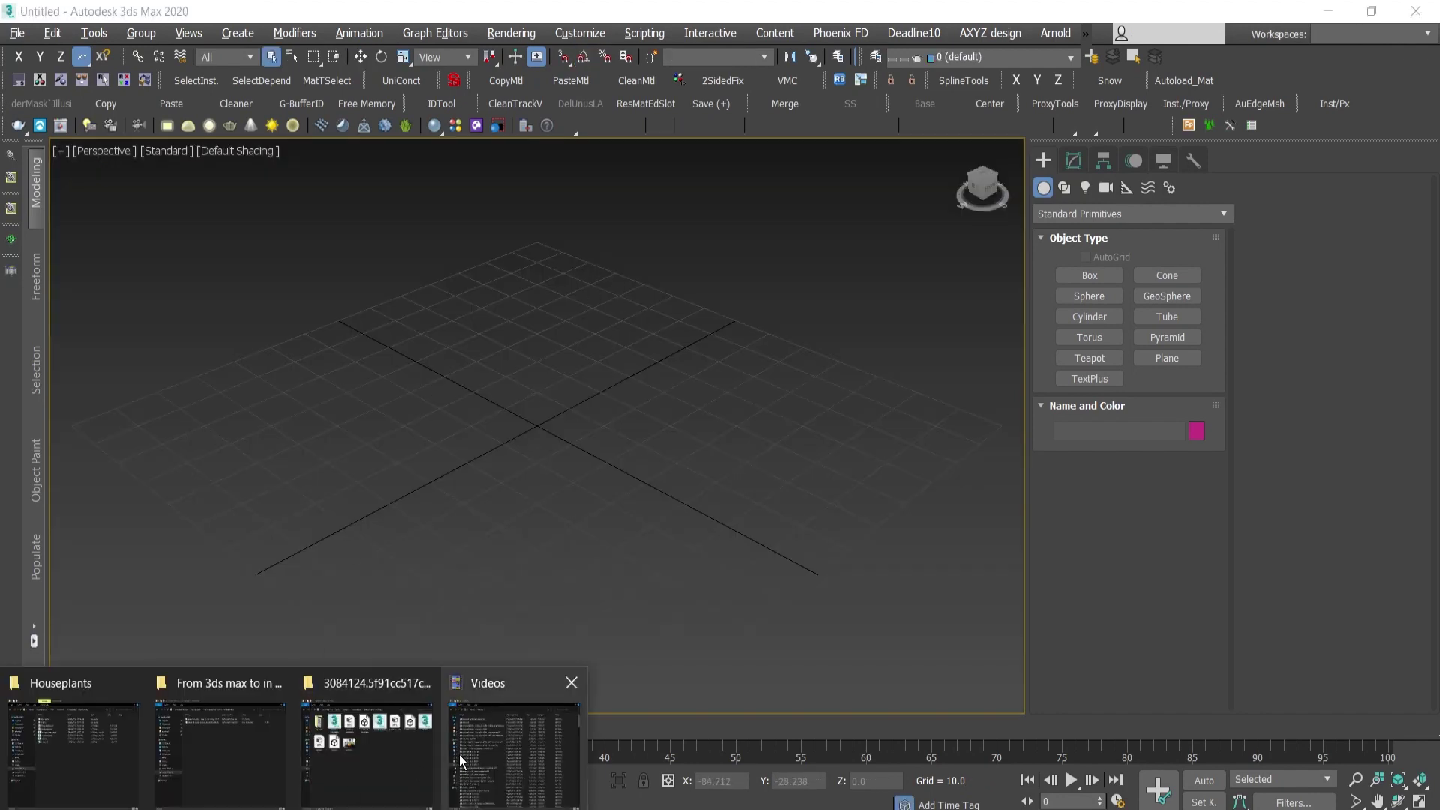
Step: Load Golden pothos.max from the downloaded plant folder via Open File
left_click(410, 767)
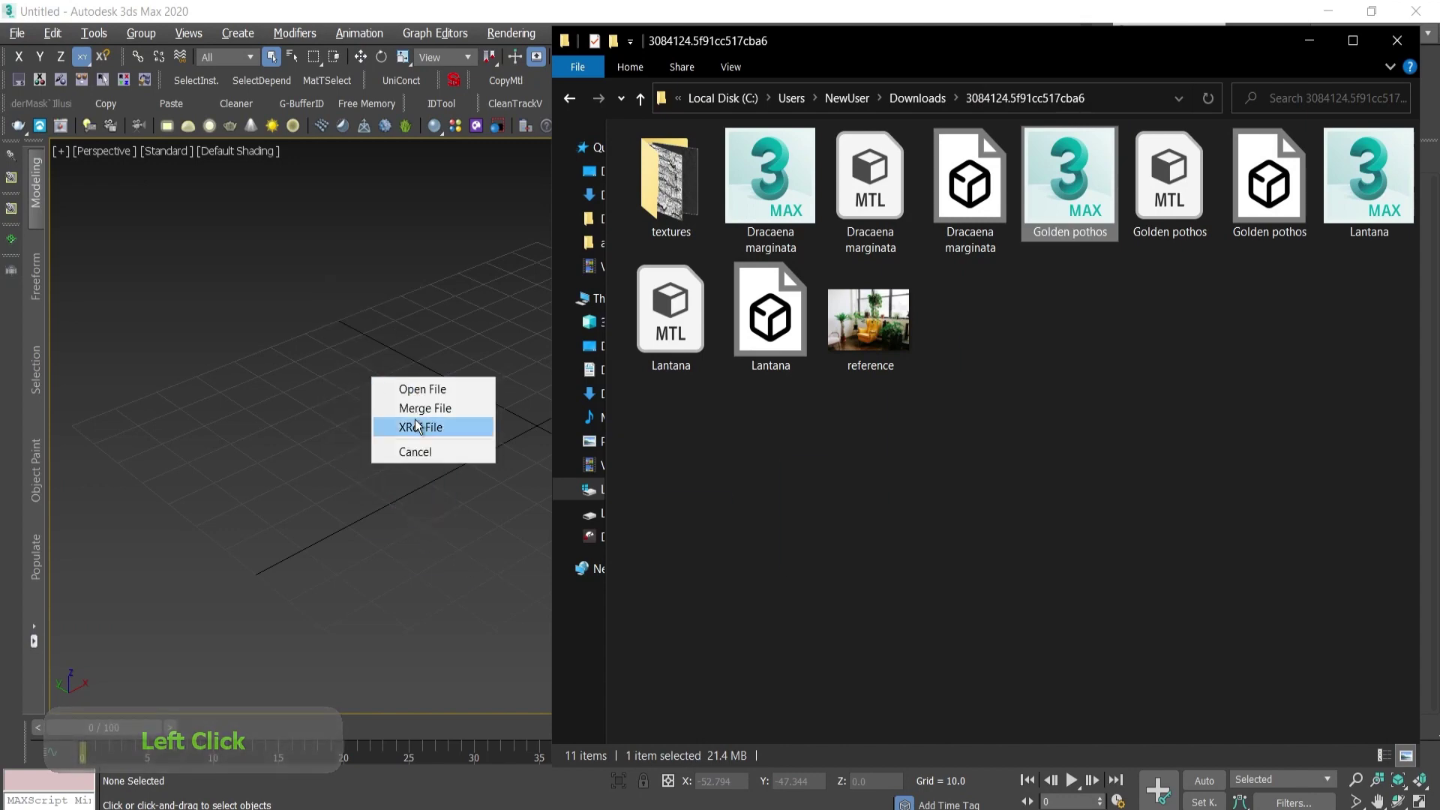
left_click(426, 395)
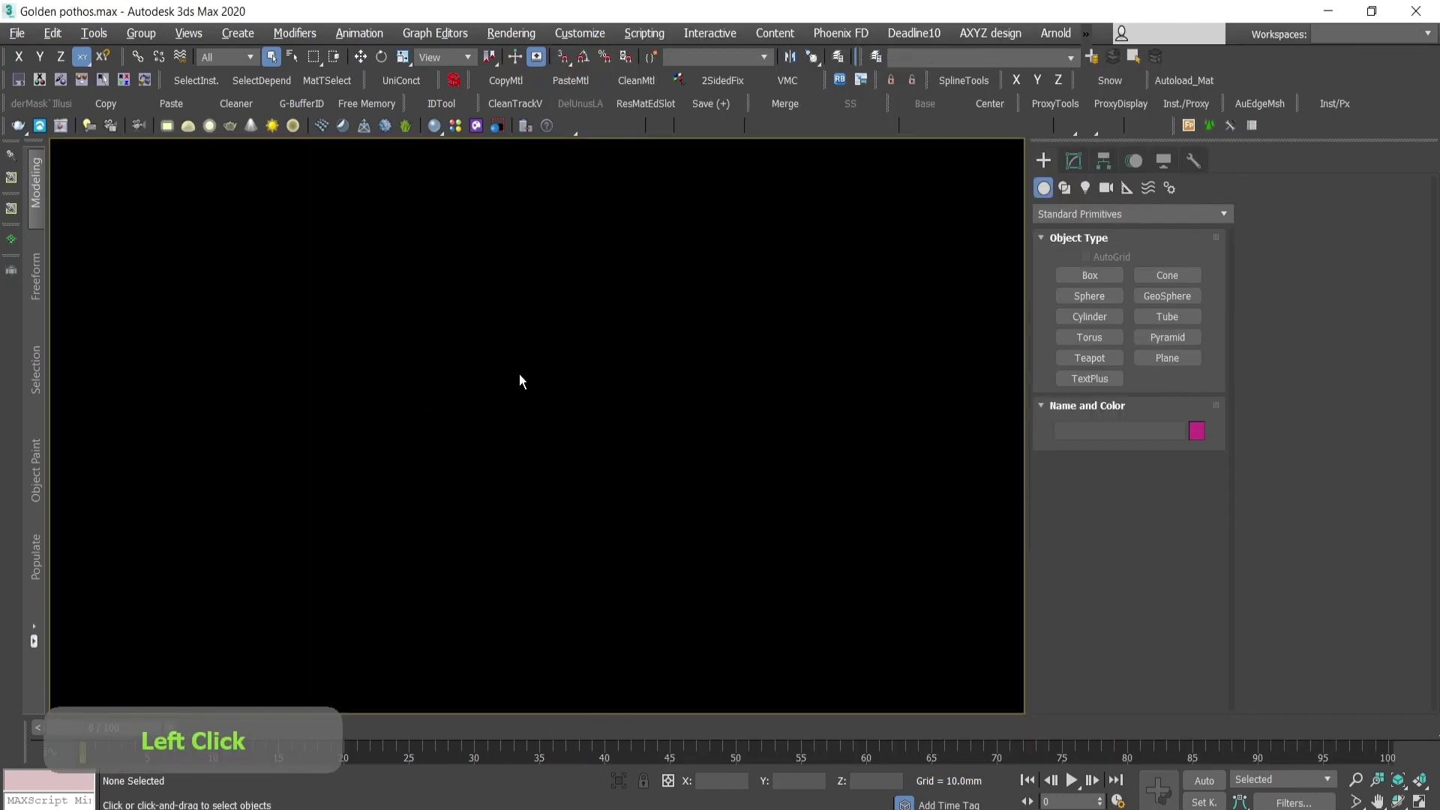
Step: Show the hanging pothos with Edged Faces on and frame it in the perspective view
key("s")
left_click(570, 677)
key("w")
key("F4")
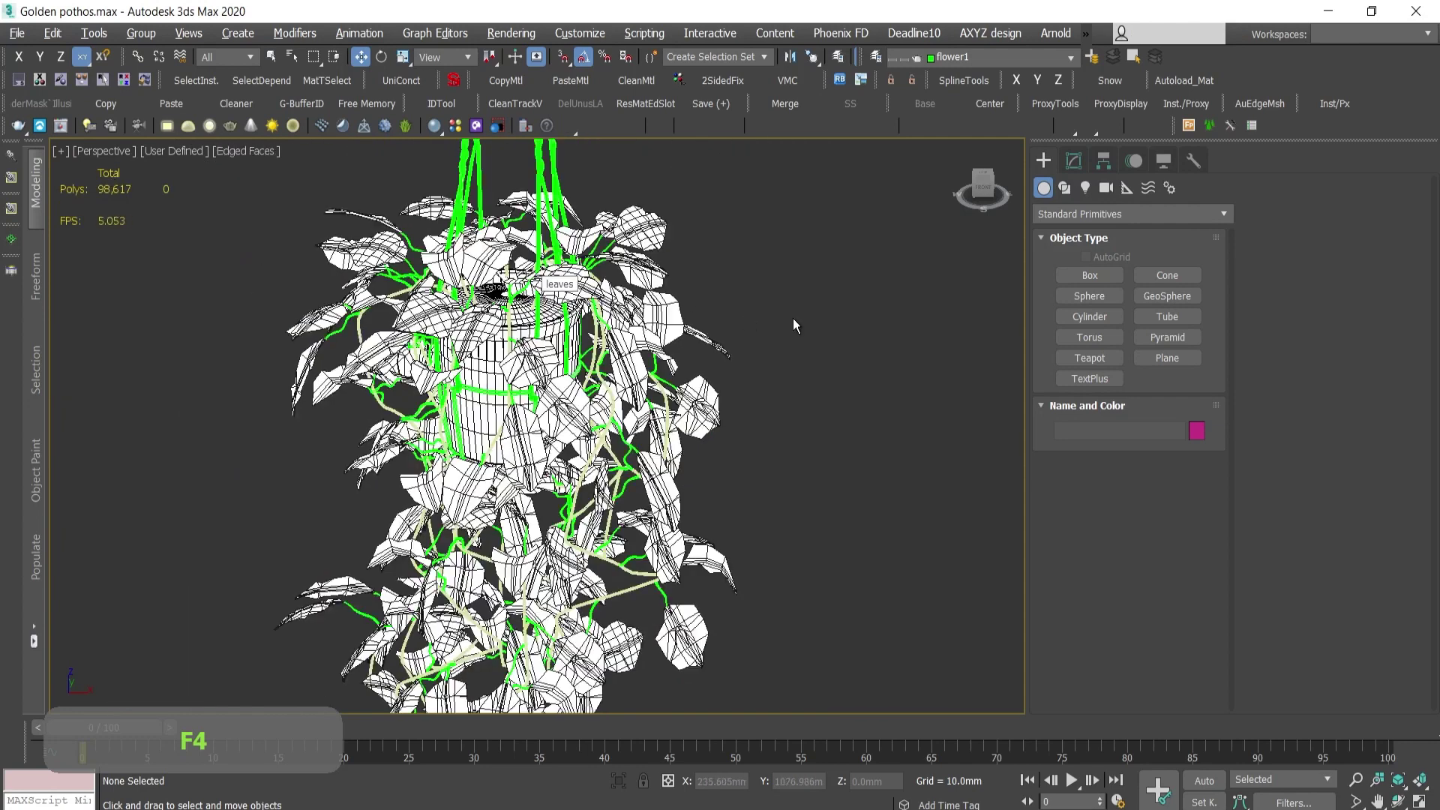
middle_click(837, 336)
left_click(774, 341)
key("ctrl+space")
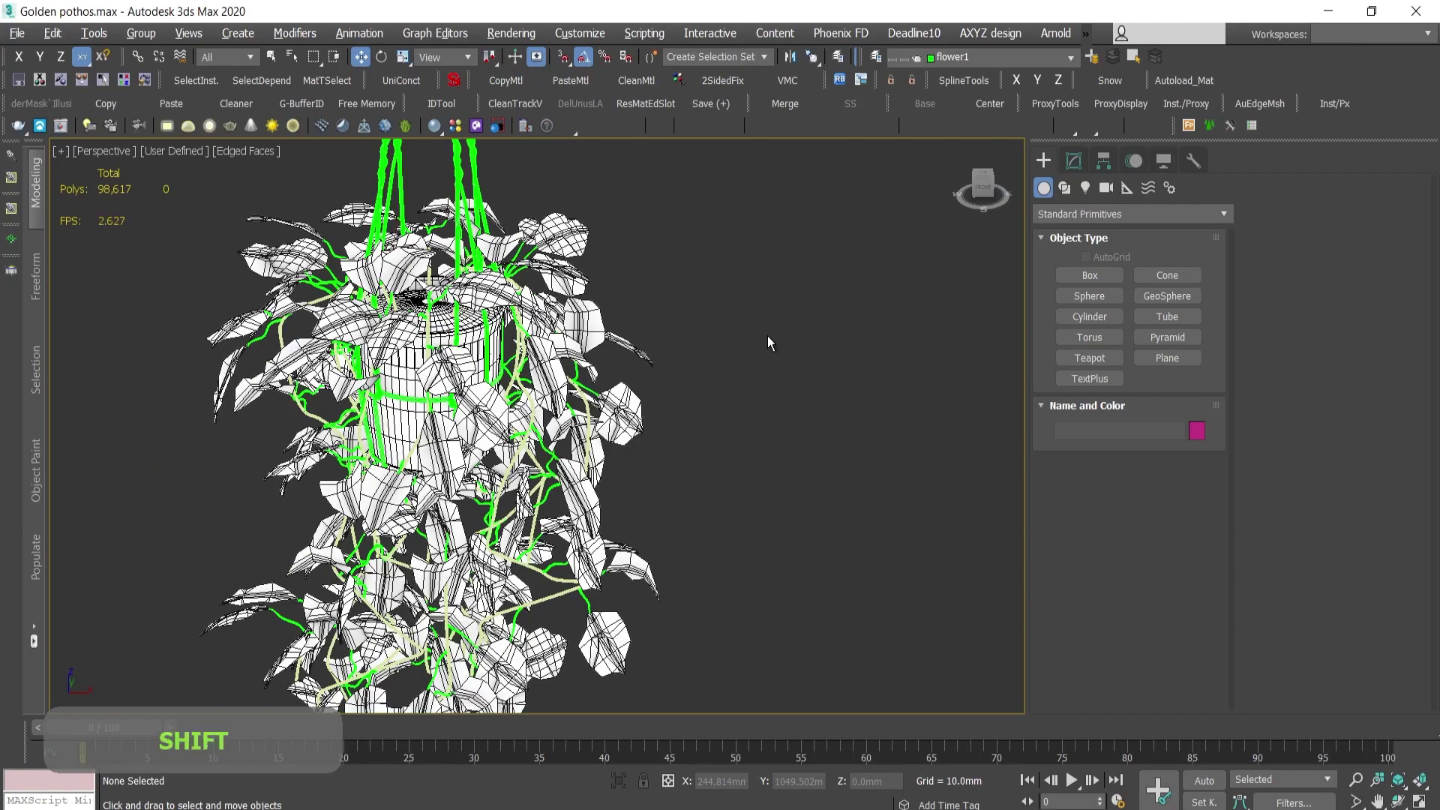
Step: Bring up Asset Tracking to list the scene's texture maps and their status
key("shift+t")
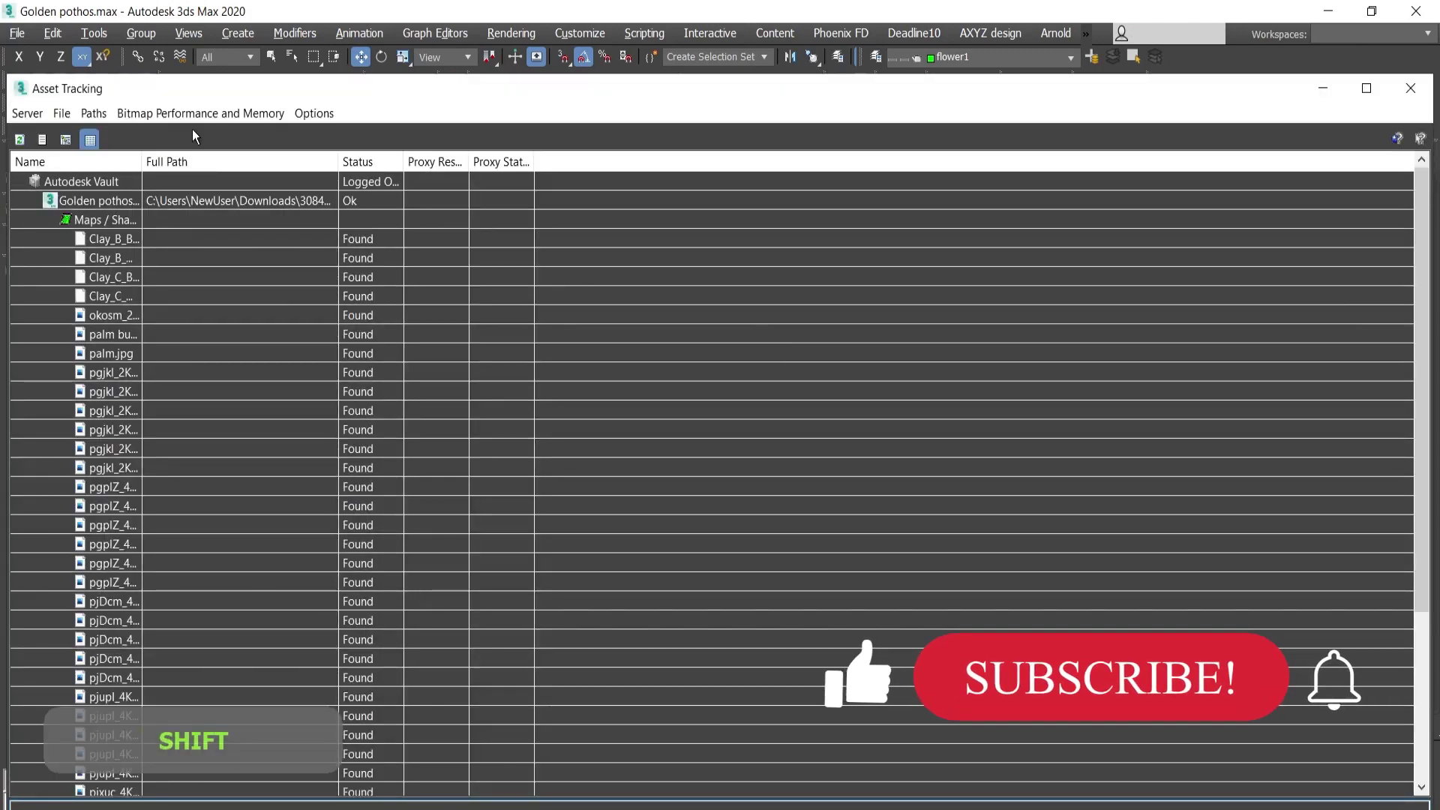
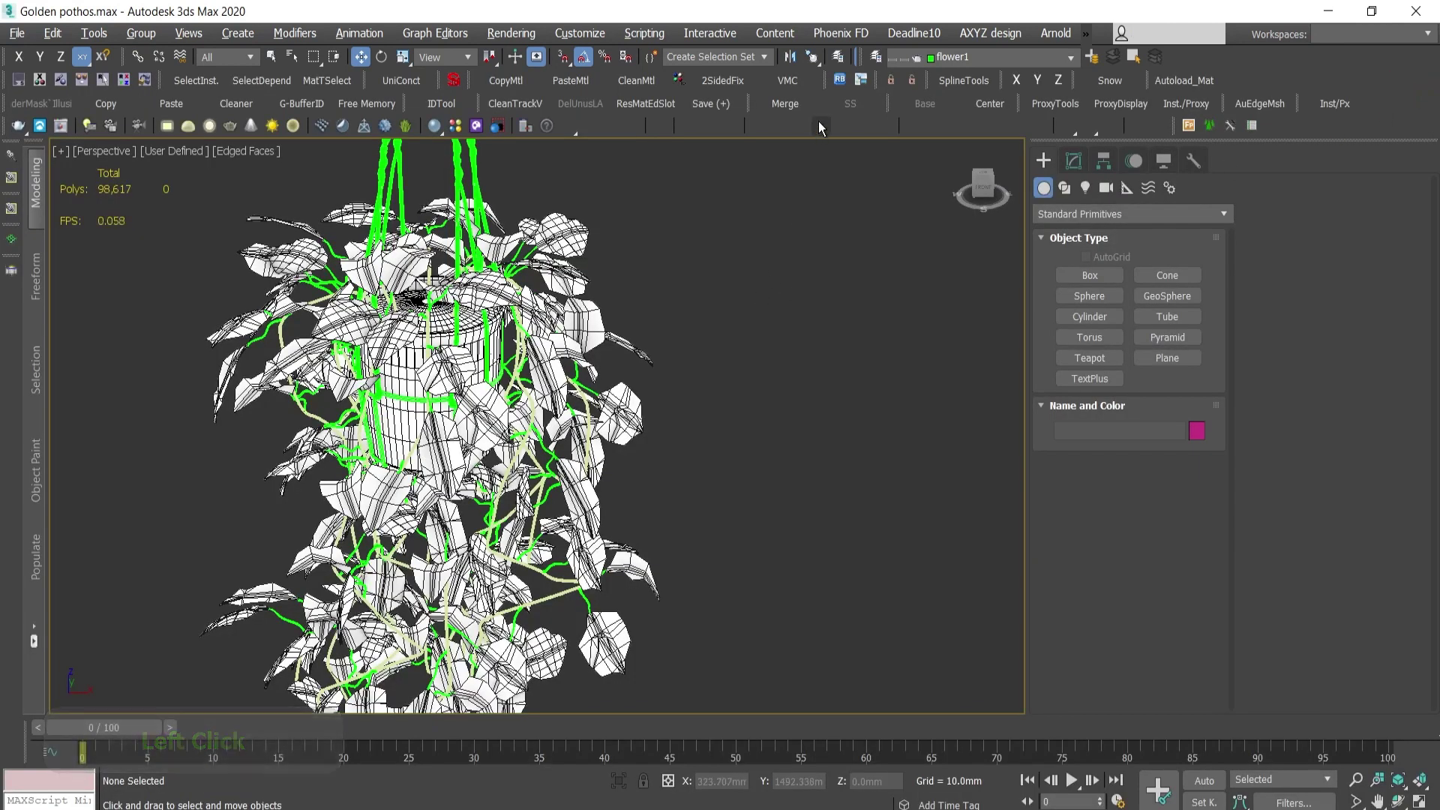
Step: Set the downloaded pothos folder's path as the Relink Bitmaps search directory
left_click(842, 89)
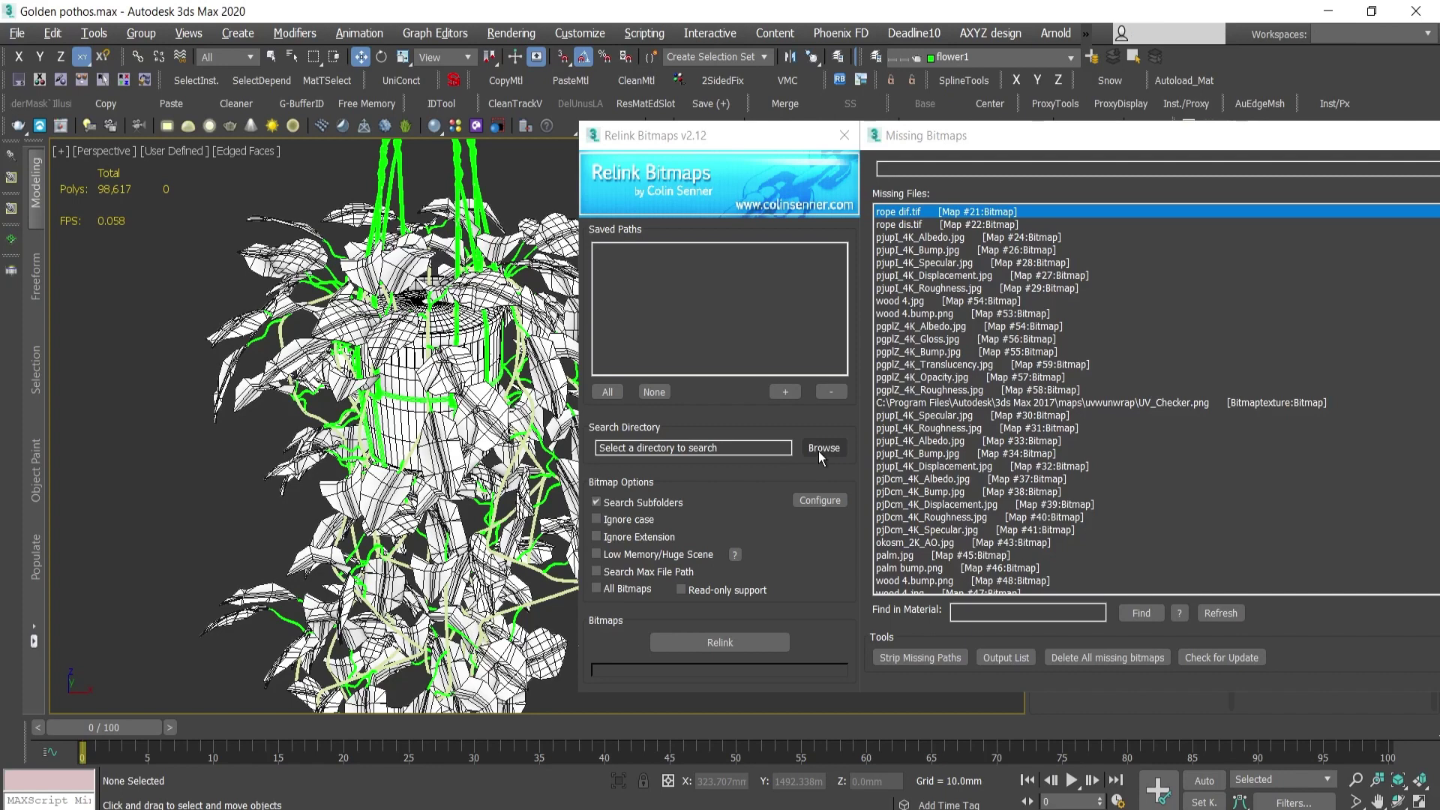
left_click(827, 448)
left_click(409, 769)
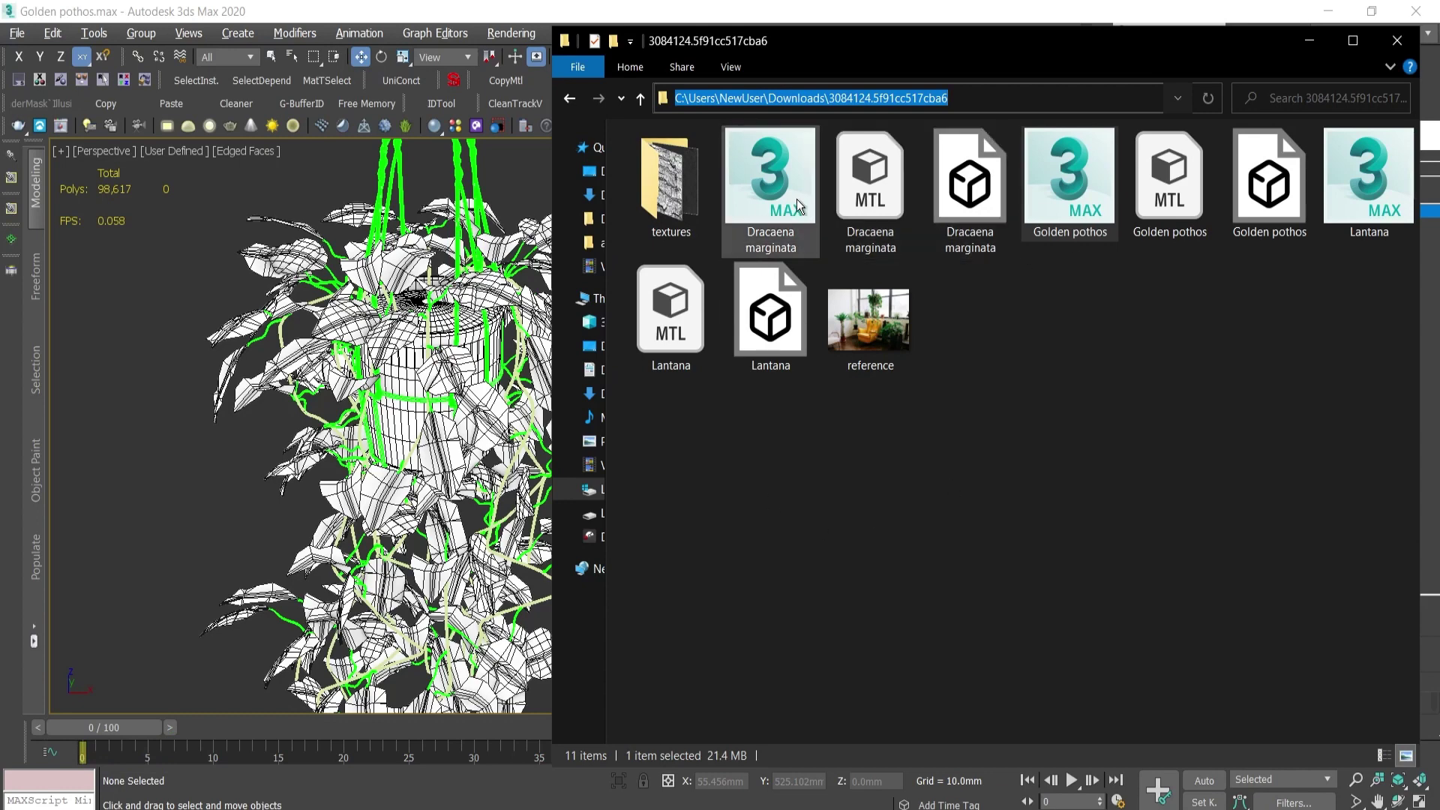
key("ctrl+c")
left_click(726, 13)
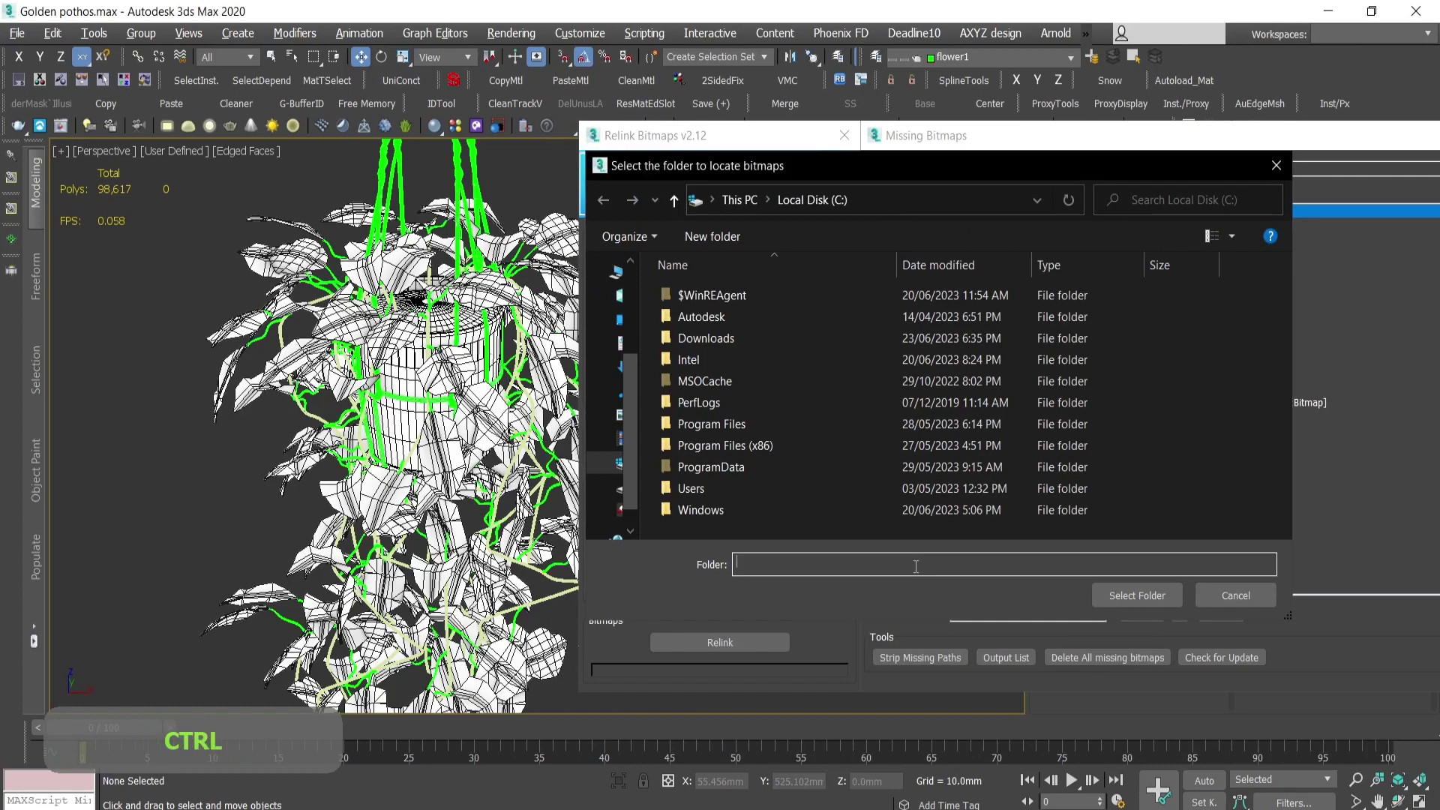
key("ctrl+v")
key("Return")
left_click(1132, 607)
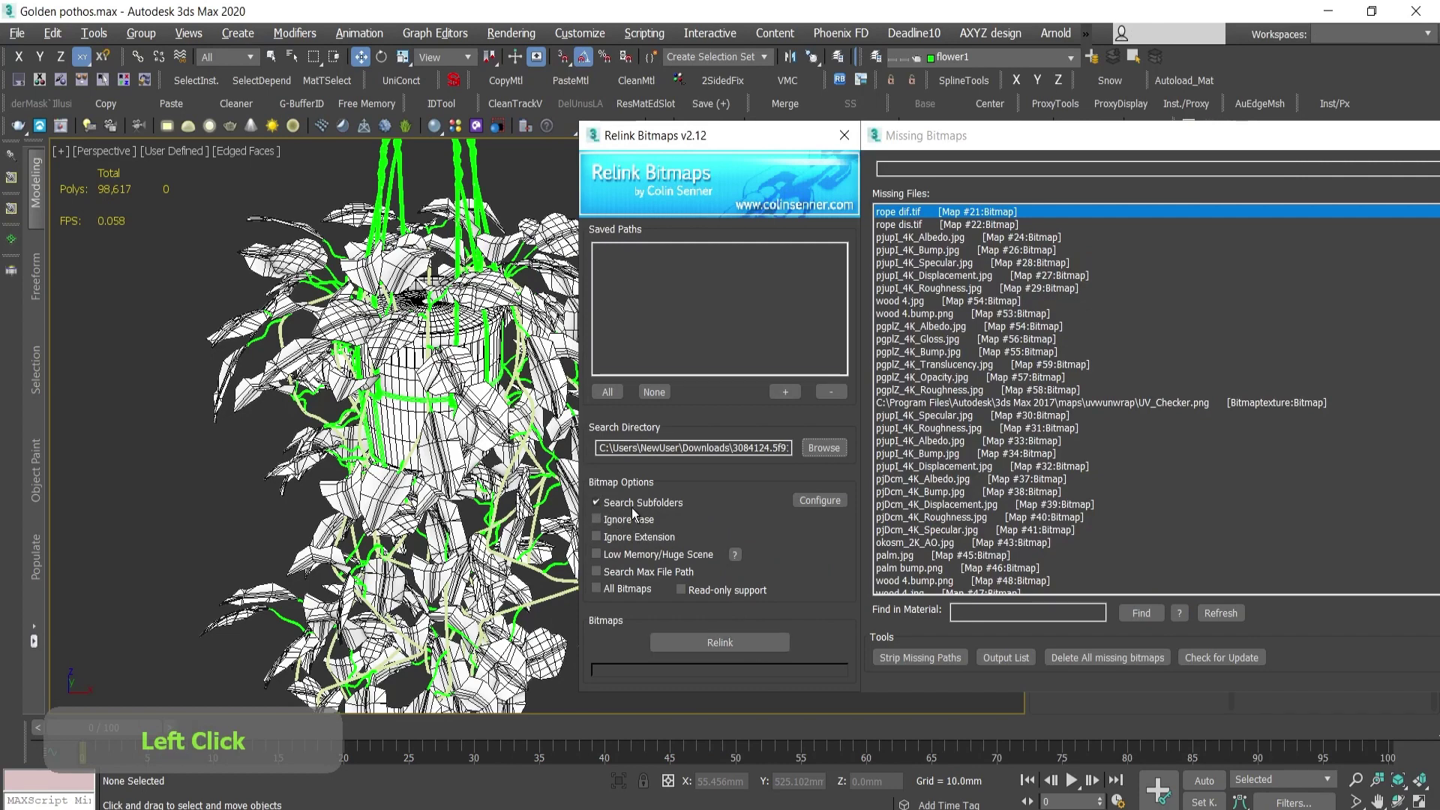
Step: Relink the missing plant textures from that folder
left_click(743, 651)
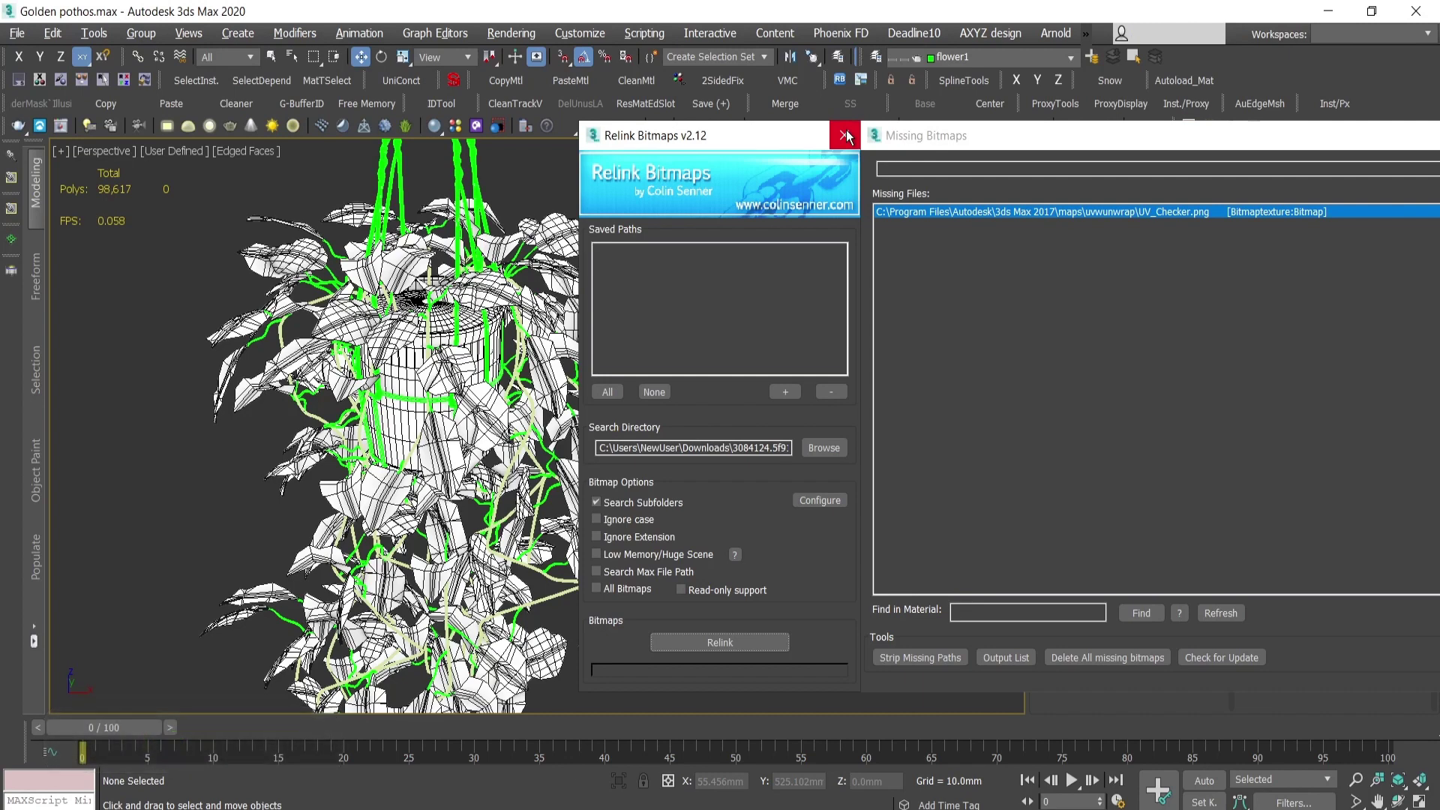
left_click(853, 134)
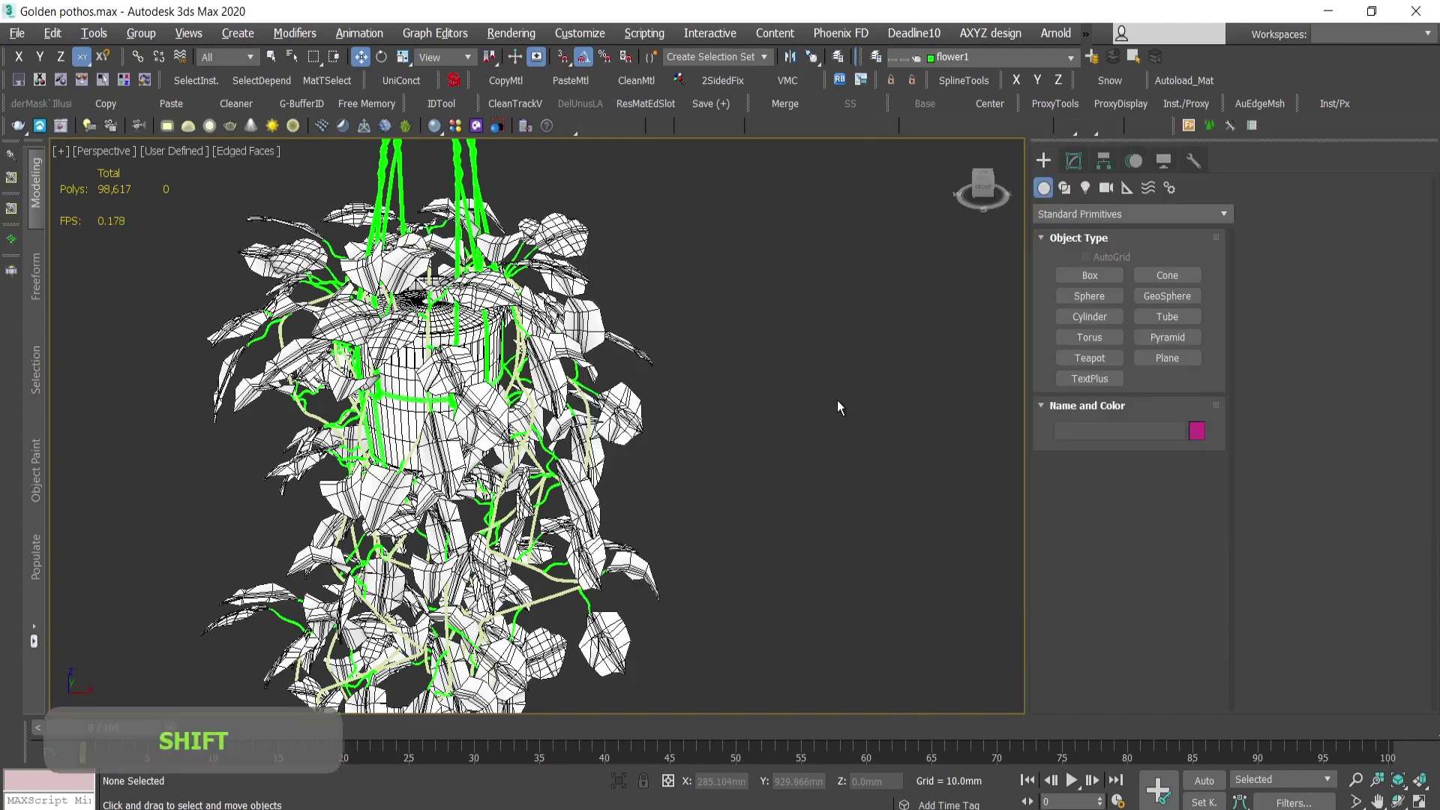
key("shift+t")
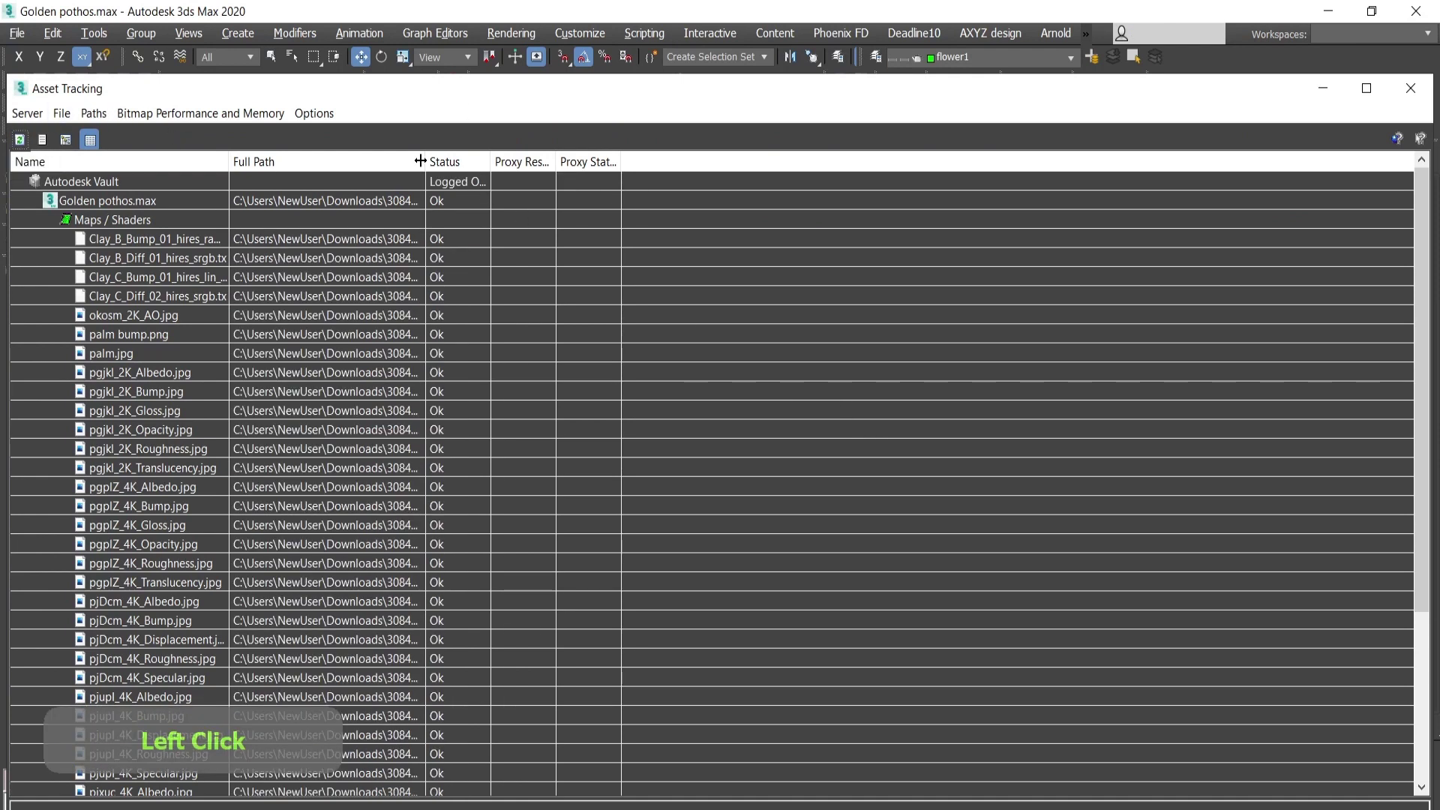
left_click(527, 591)
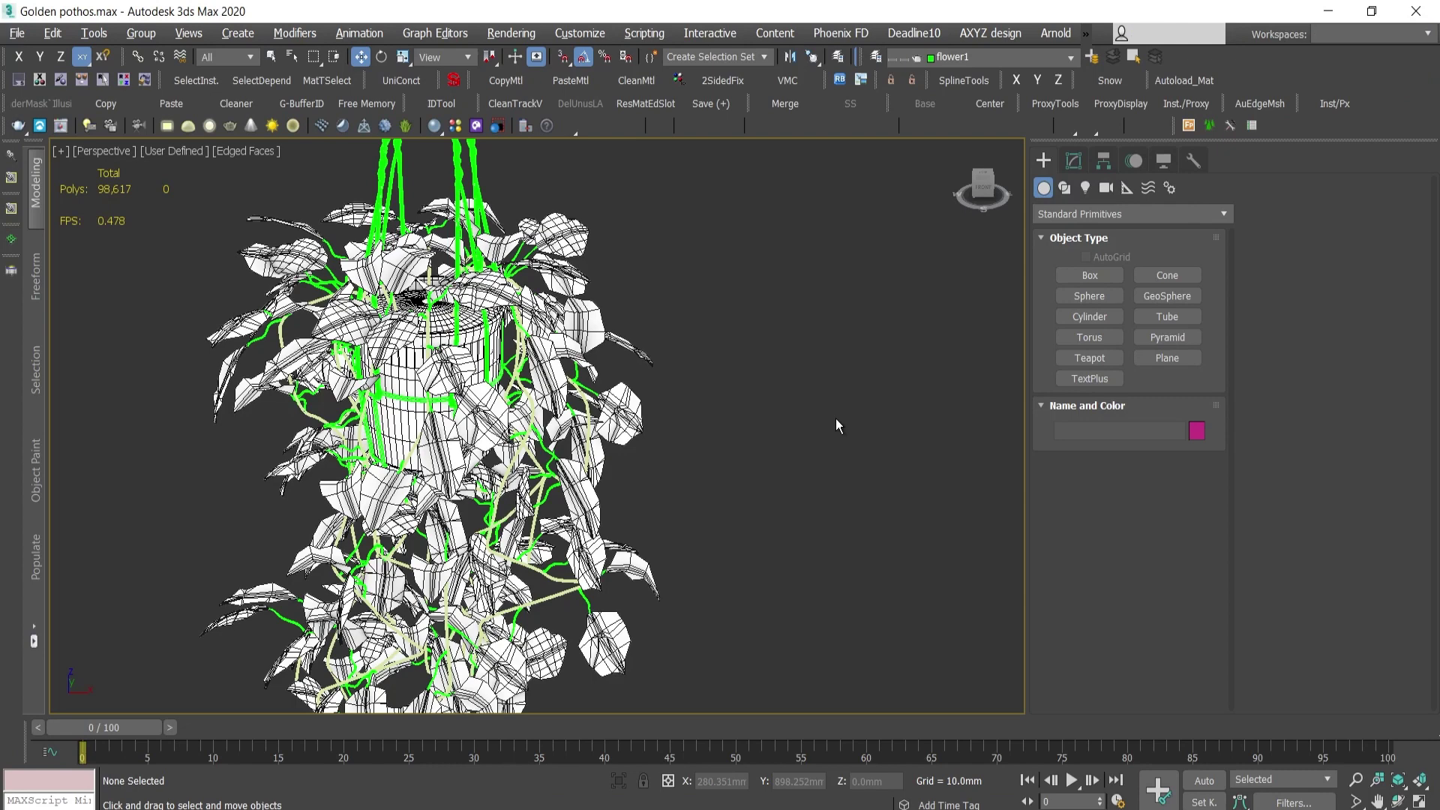
Step: Switch the viewport to Standard shading and turn off Edged Faces on the pothos
key("ctrl+space")
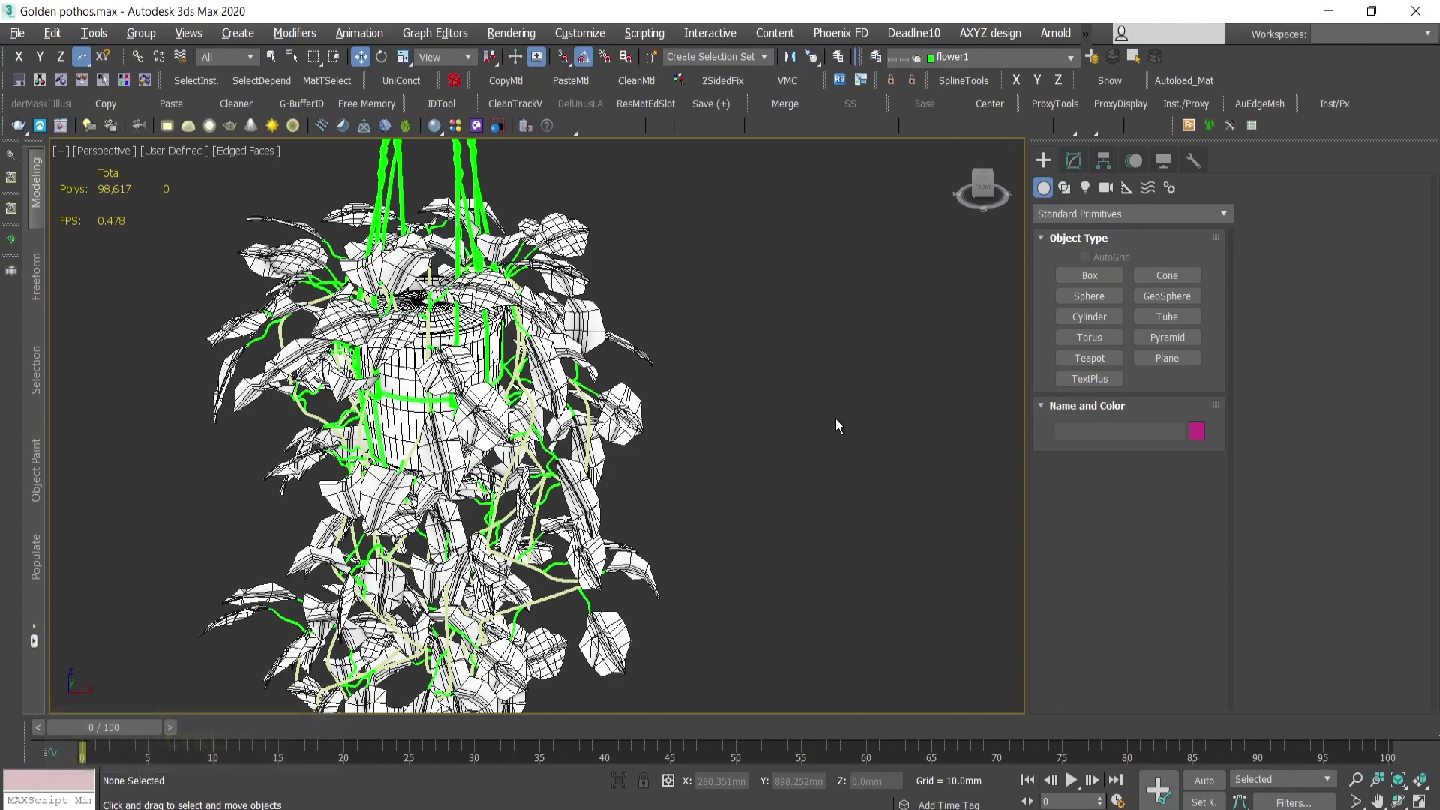
key("ctrl+space")
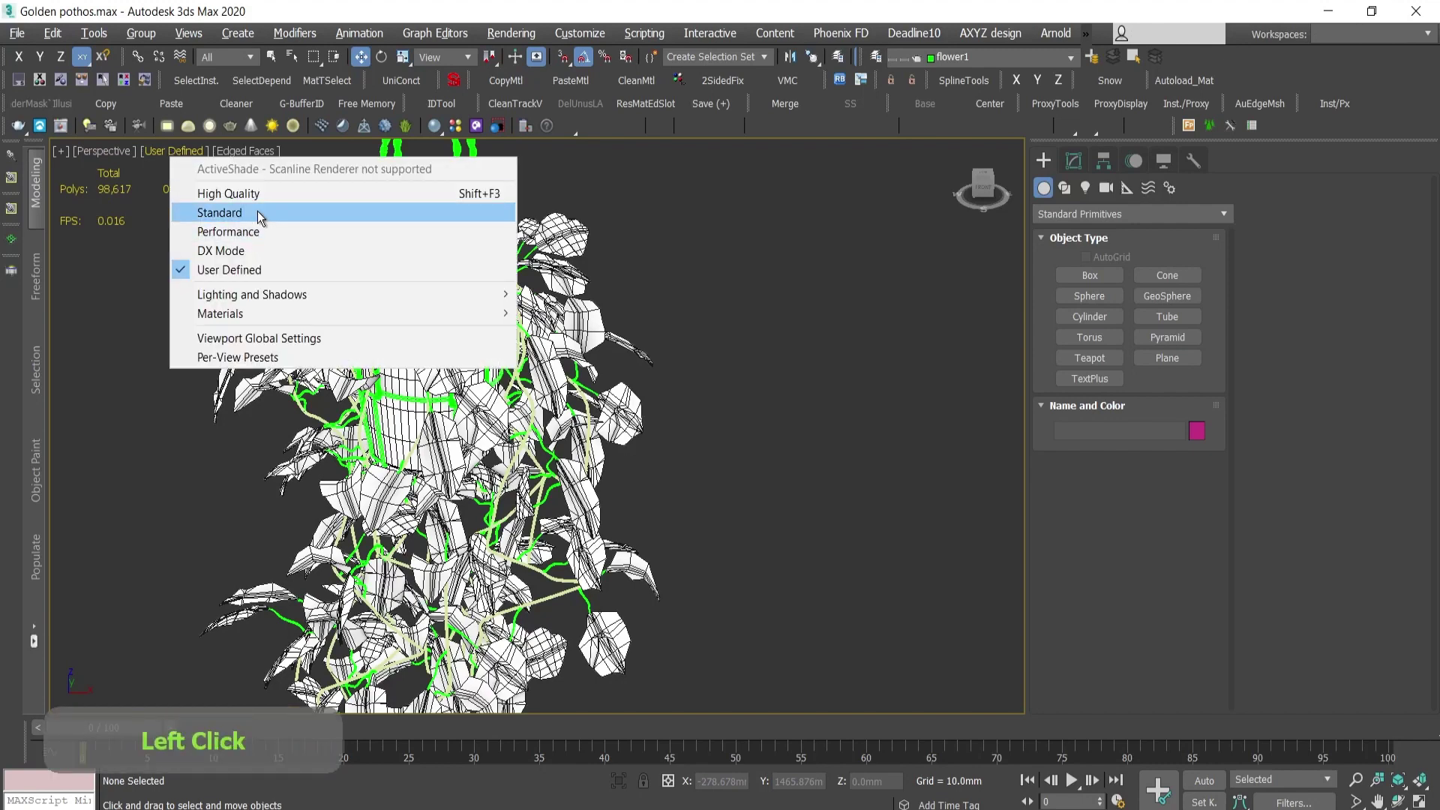
left_click(264, 217)
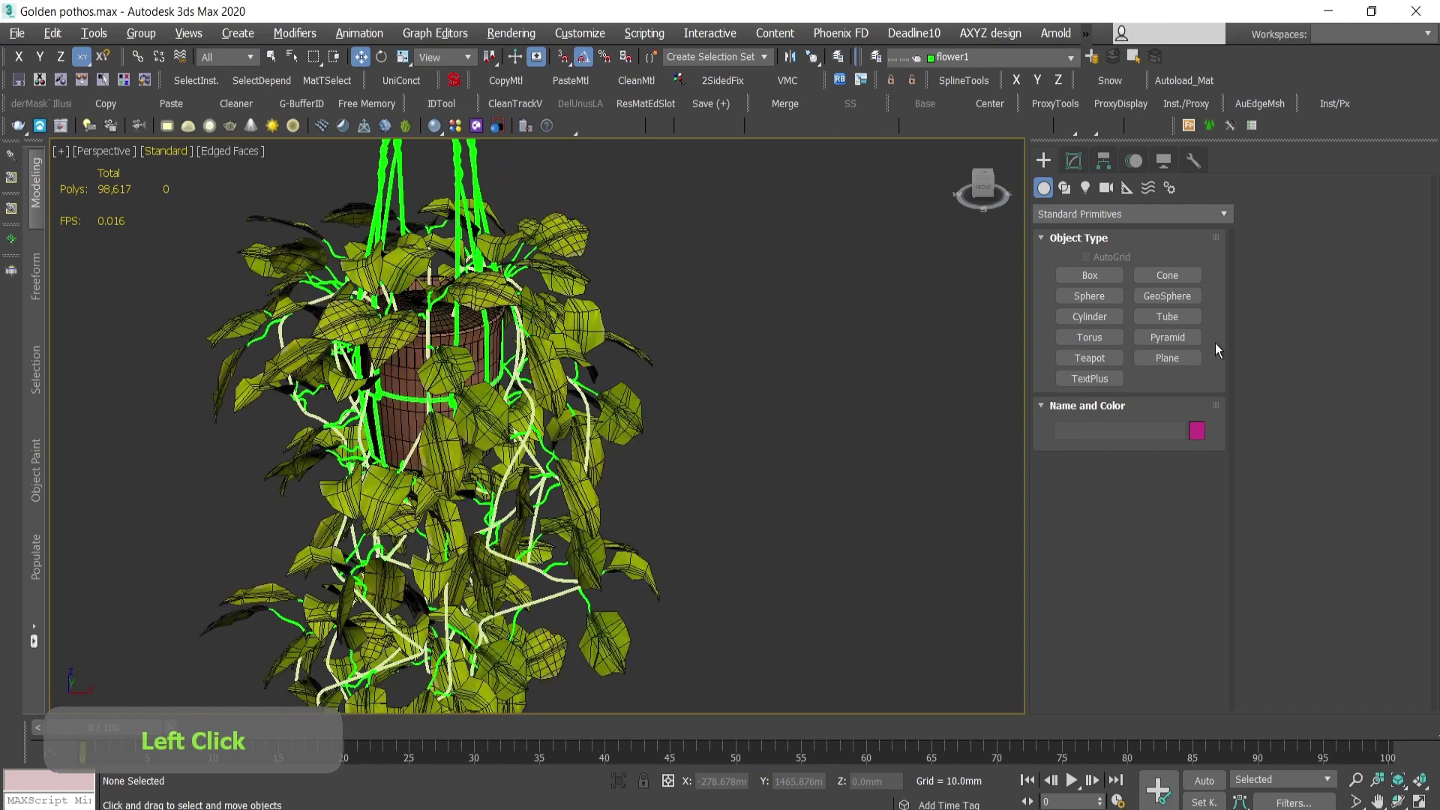
key("F4")
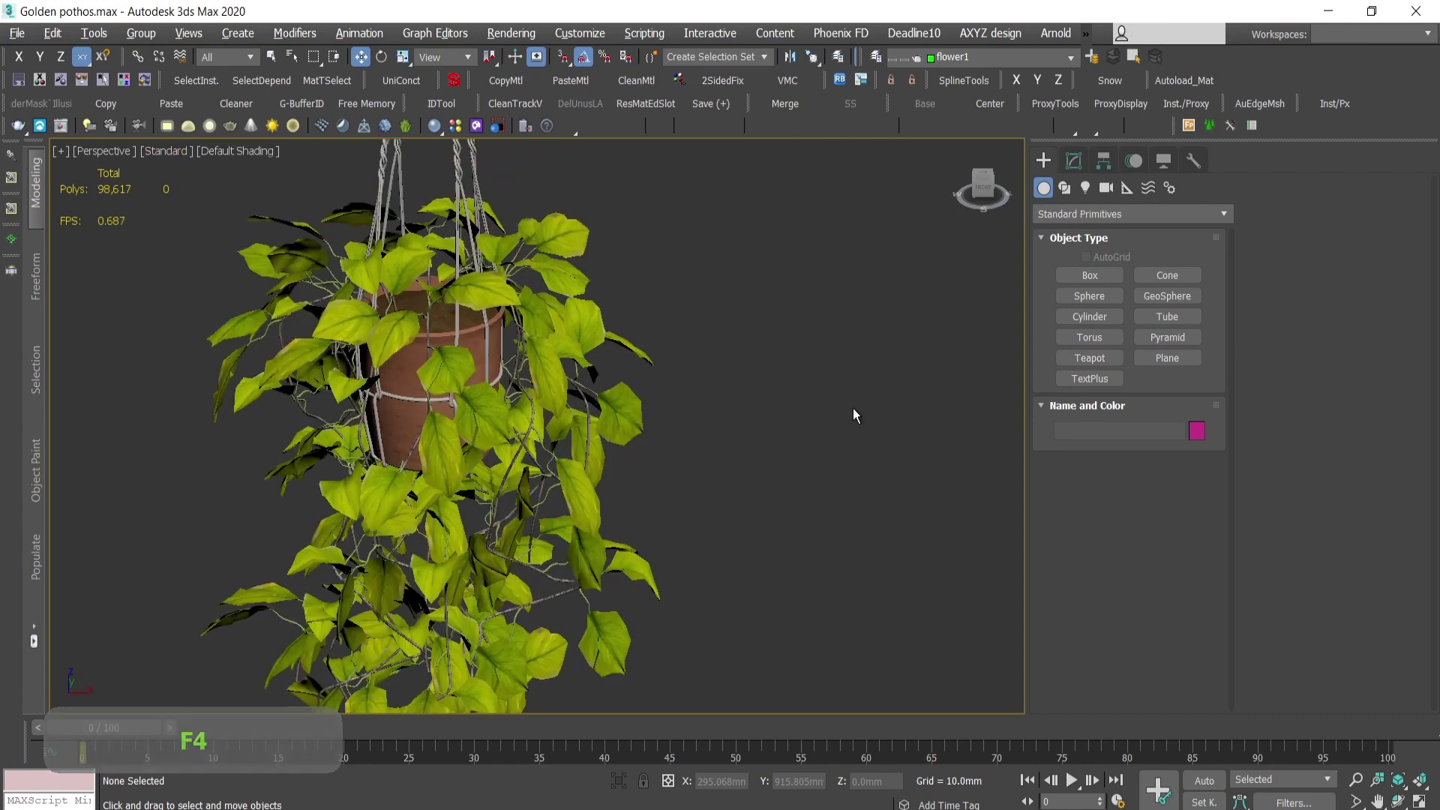
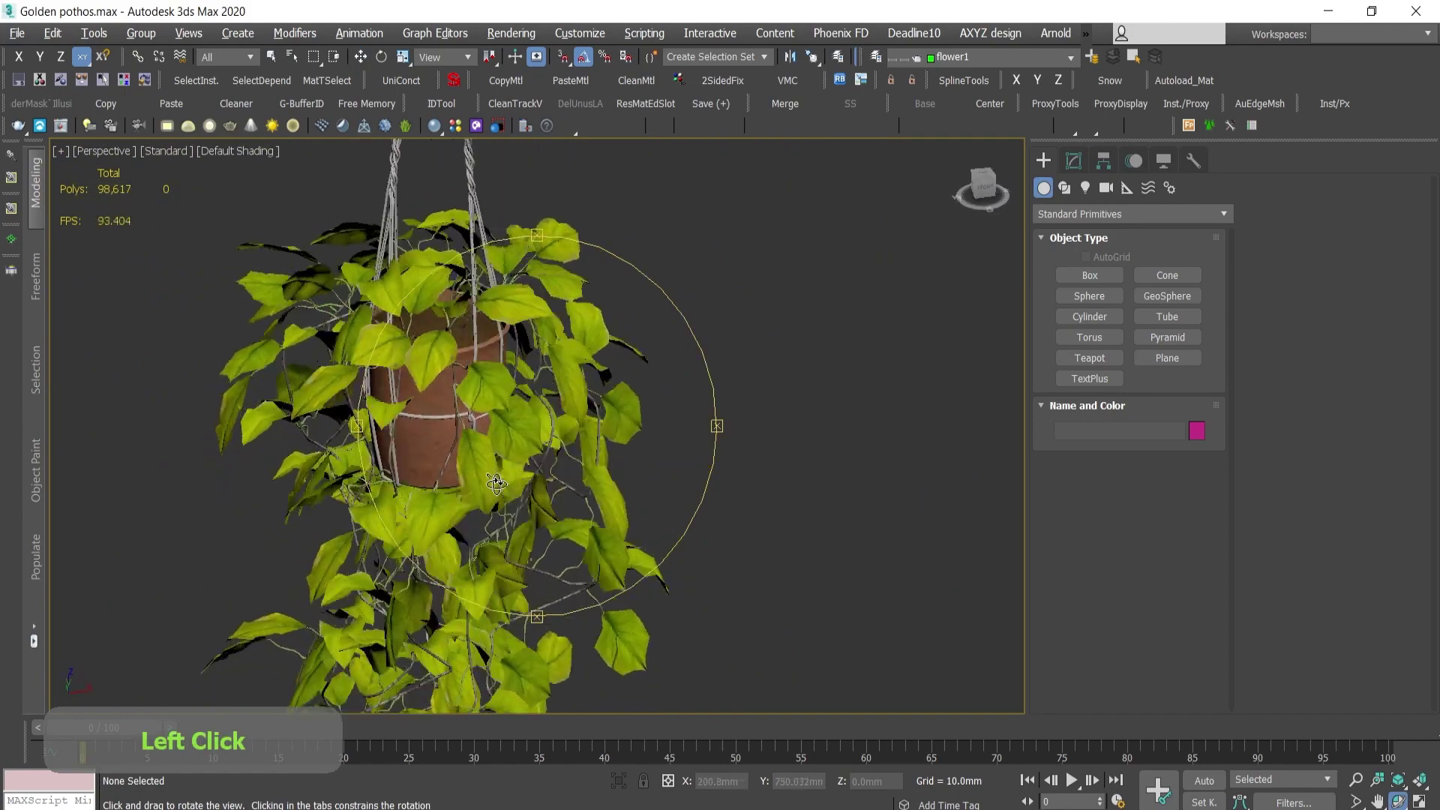
Step: Zoom out to frame the whole hanging plant in view
key("w")
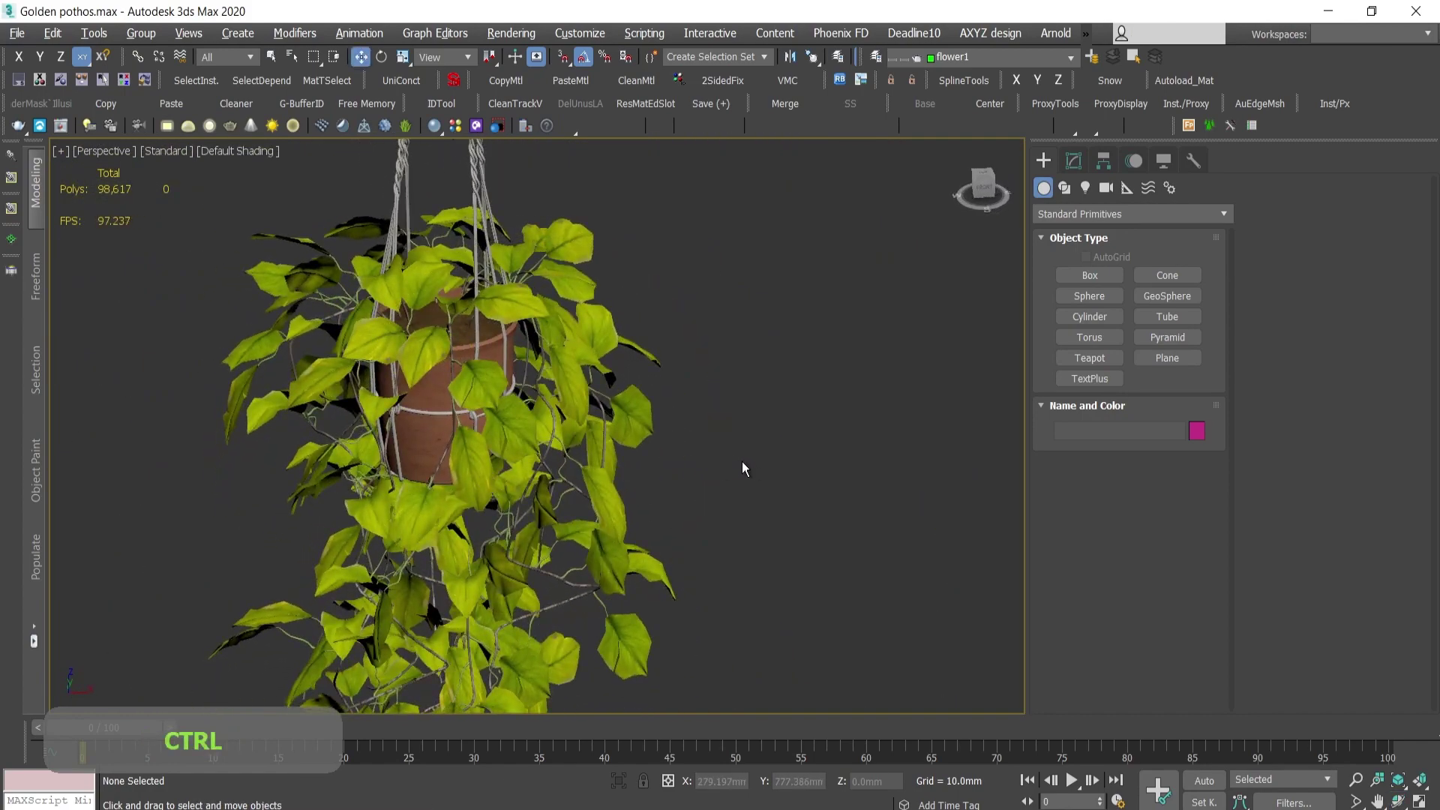
Step: Pick the leaf Material #44 into the Material Editor and show its shaded maps in the viewport
key("m")
left_click(841, 471)
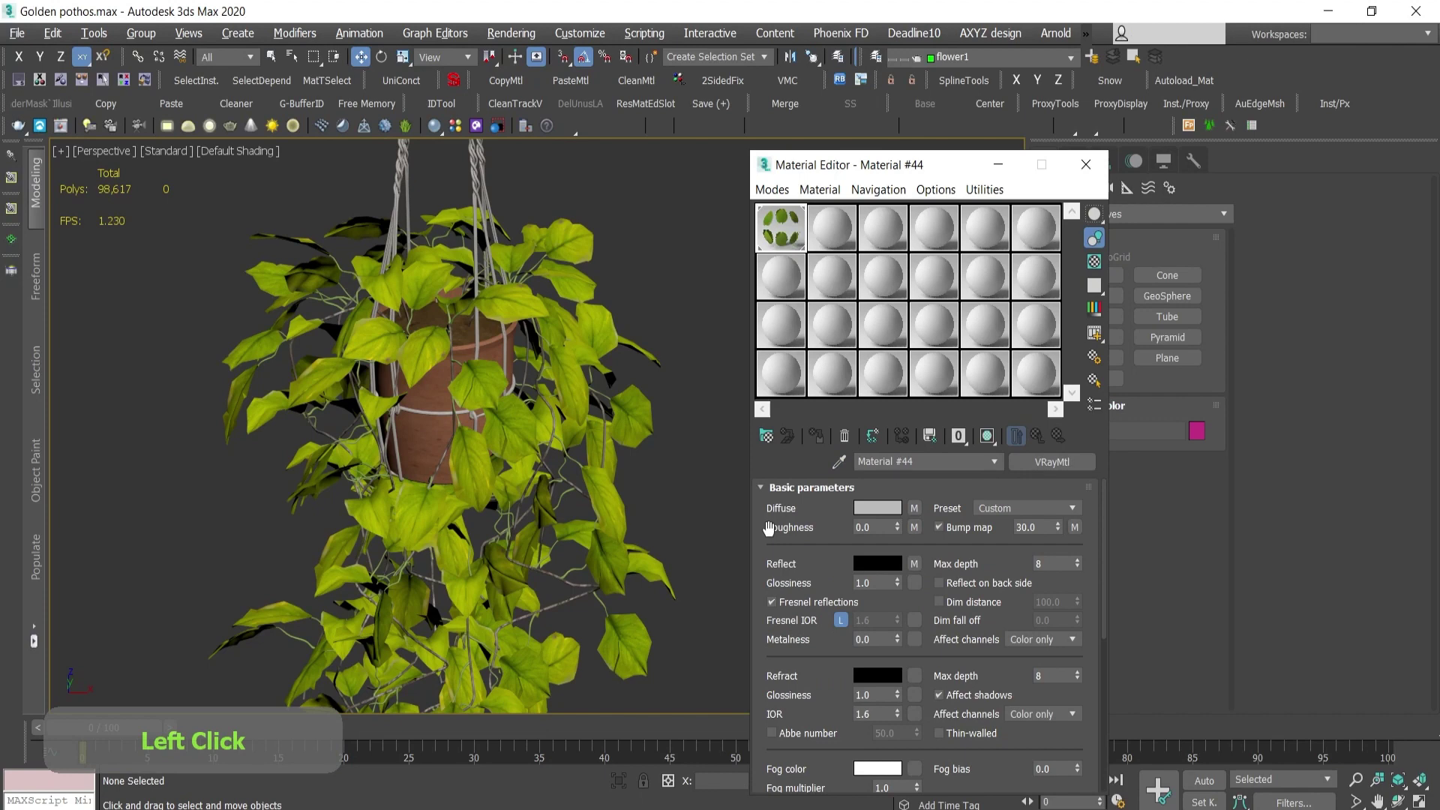
left_click(1000, 443)
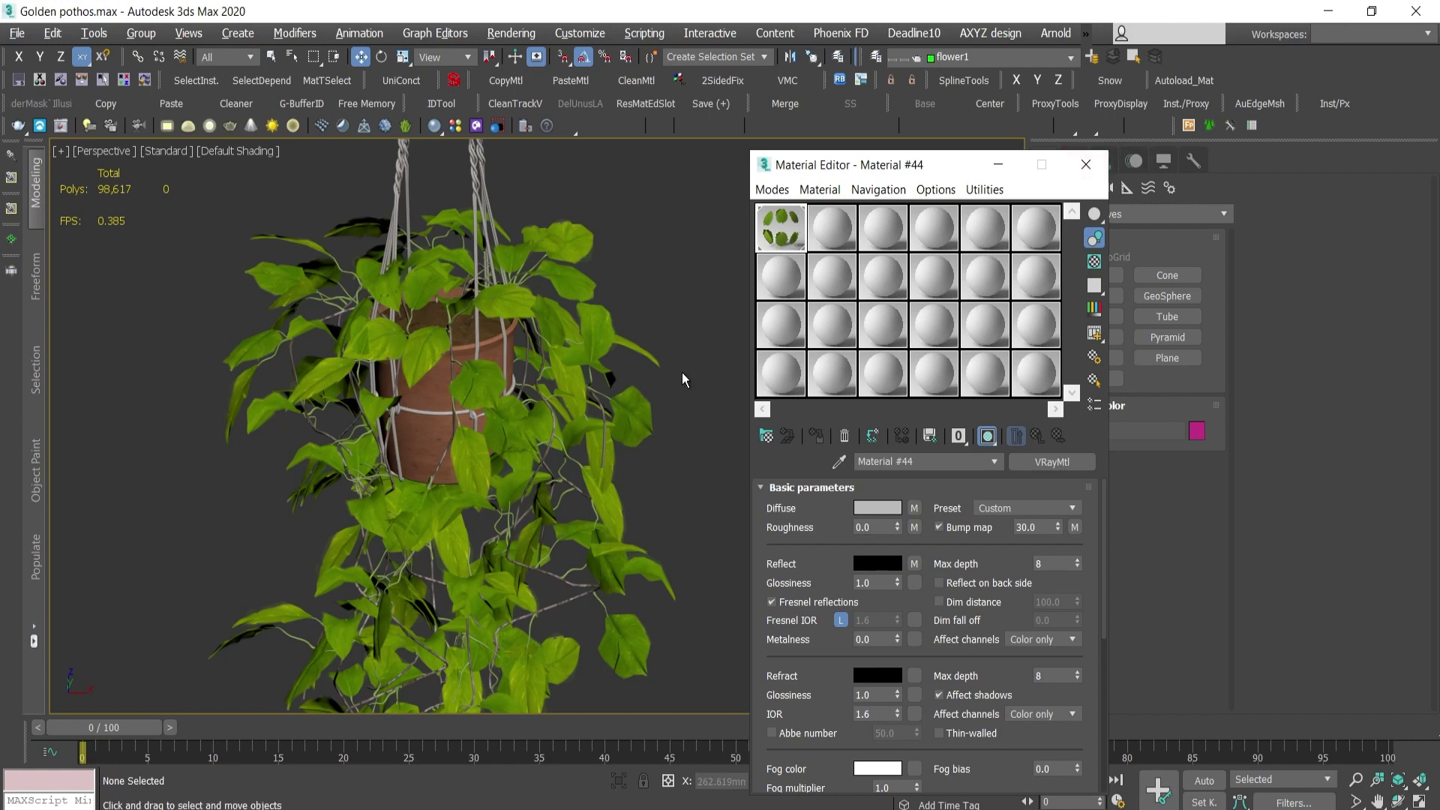
key("ctrl+space")
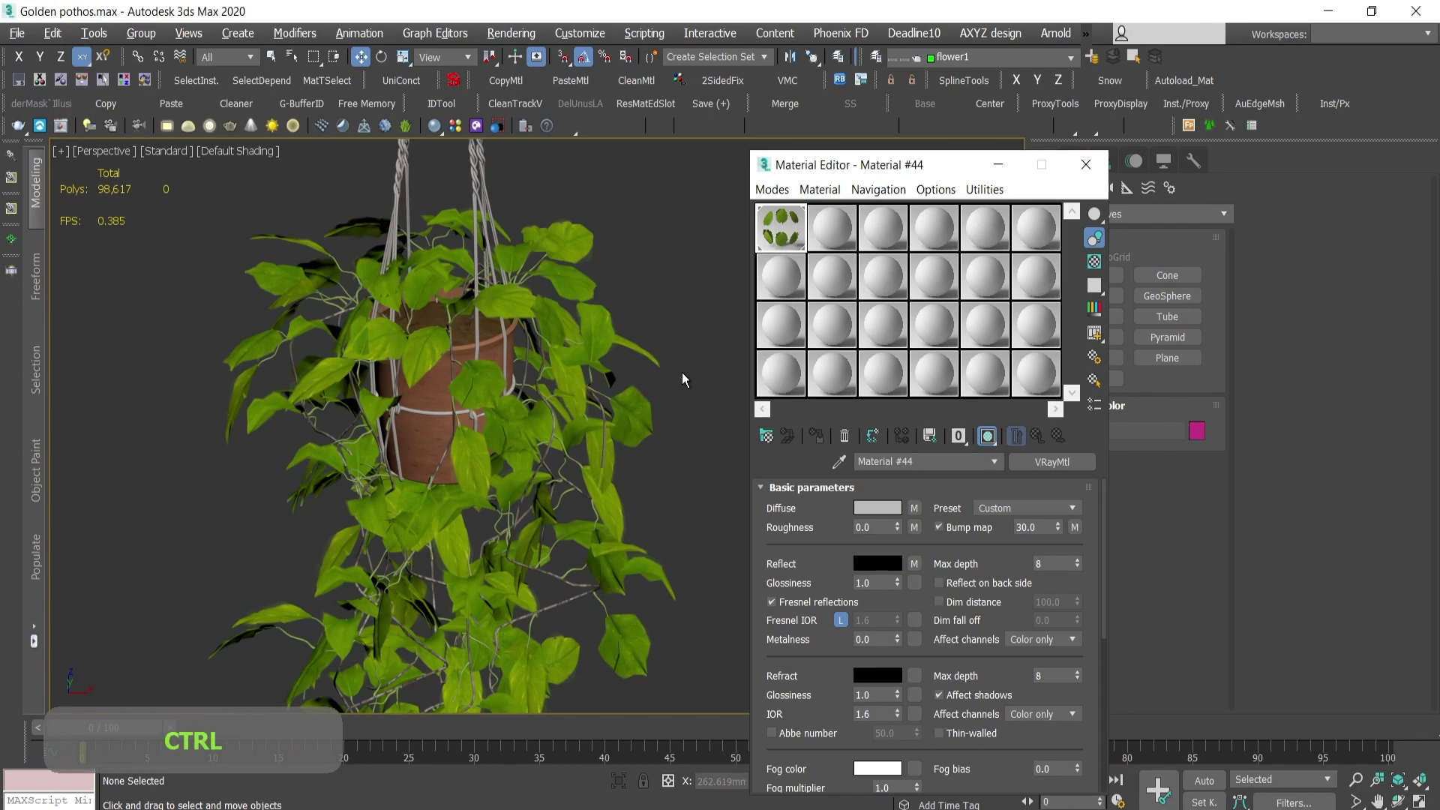
key("ctrl+space")
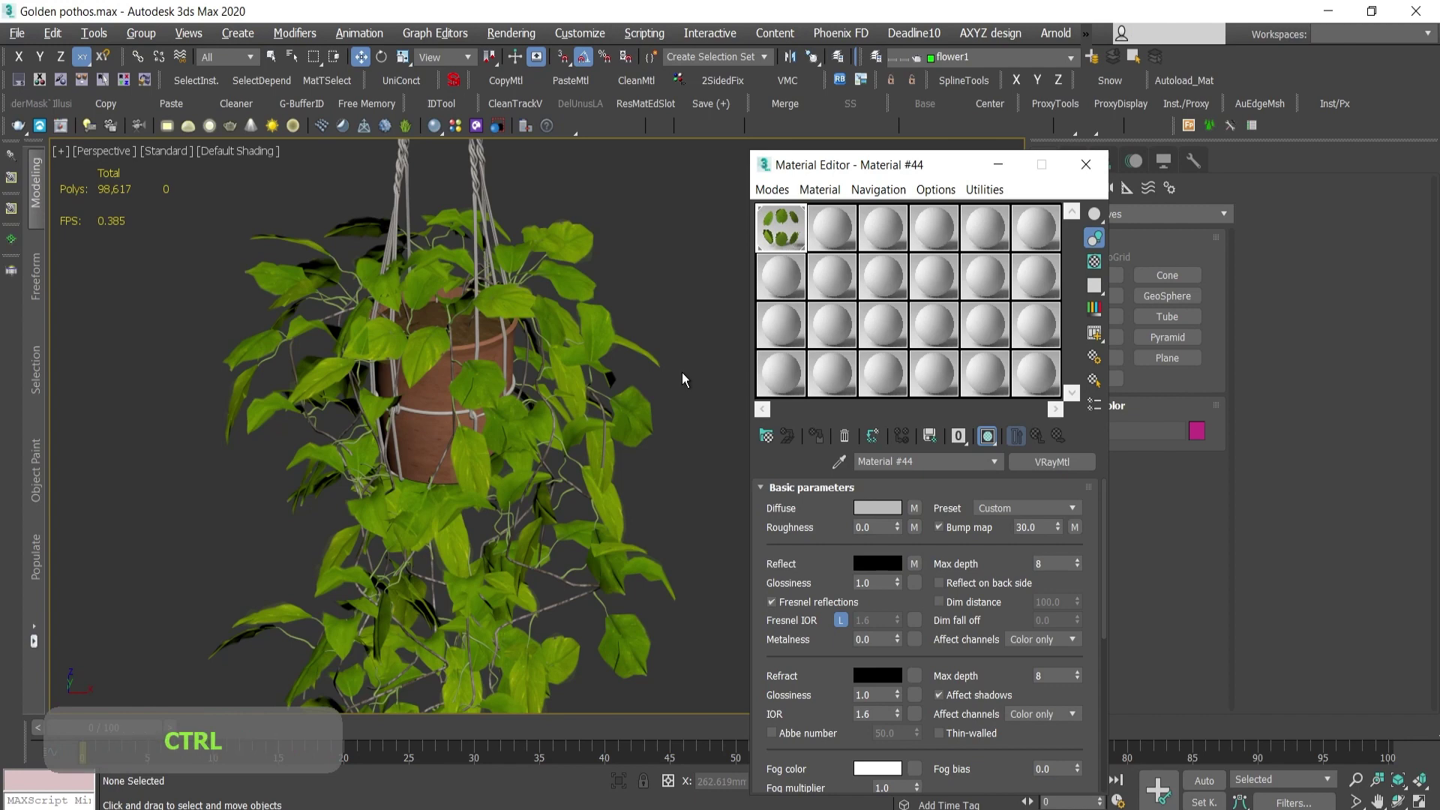